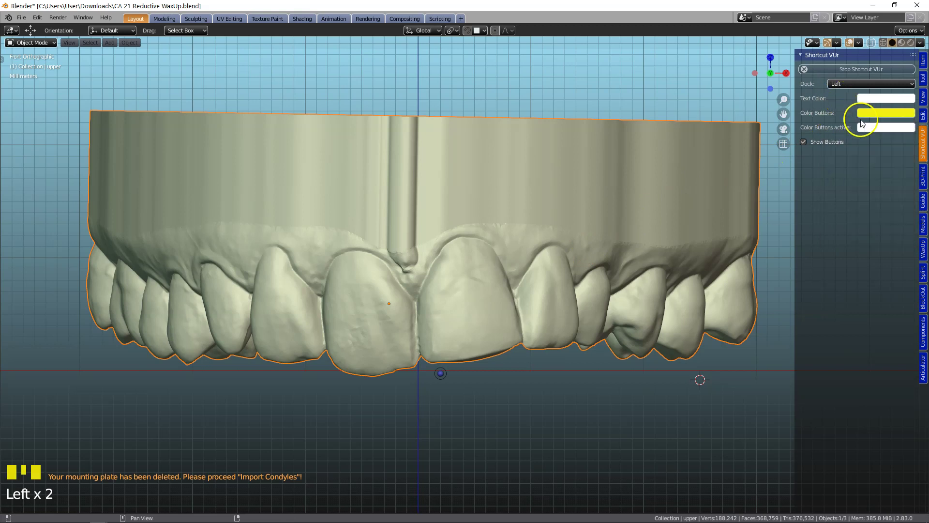
- Set the active-button colour to red in Shortcut VUr and bring up the Splint layer tools
{"action": "left_click_drag", "start_coordinate": [884, 134], "coordinate": [61, 473]}
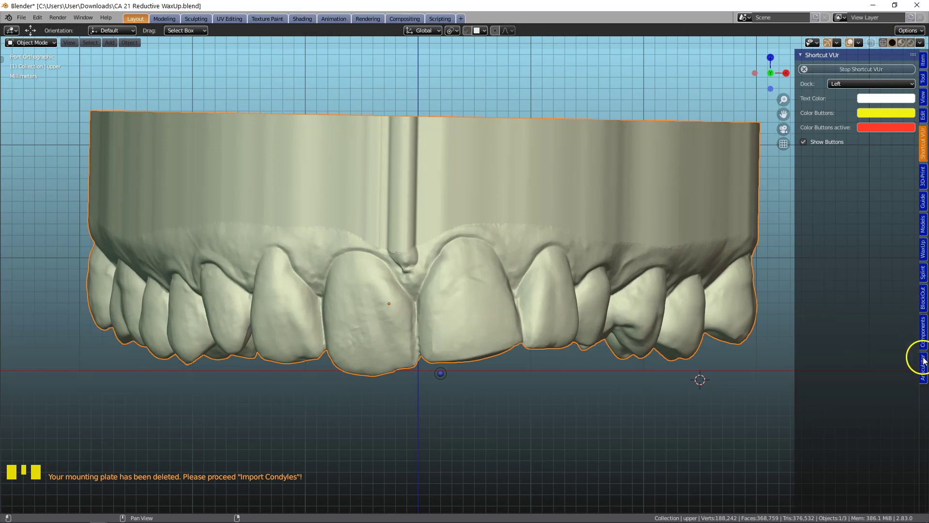
{"action": "left_click_drag", "start_coordinate": [924, 271], "coordinate": [707, 267]}
{"action": "left_click", "coordinate": [704, 268]}
- Name the upper arch TargetModel and bring the front teeth into closer view
{"action": "scroll", "scroll_direction": "down", "scroll_amount": 3}
{"action": "left_click_drag", "start_coordinate": [834, 259], "coordinate": [476, 329]}
{"action": "scroll", "scroll_direction": "up", "scroll_amount": 3}
{"action": "scroll", "scroll_direction": "up", "scroll_amount": 3}
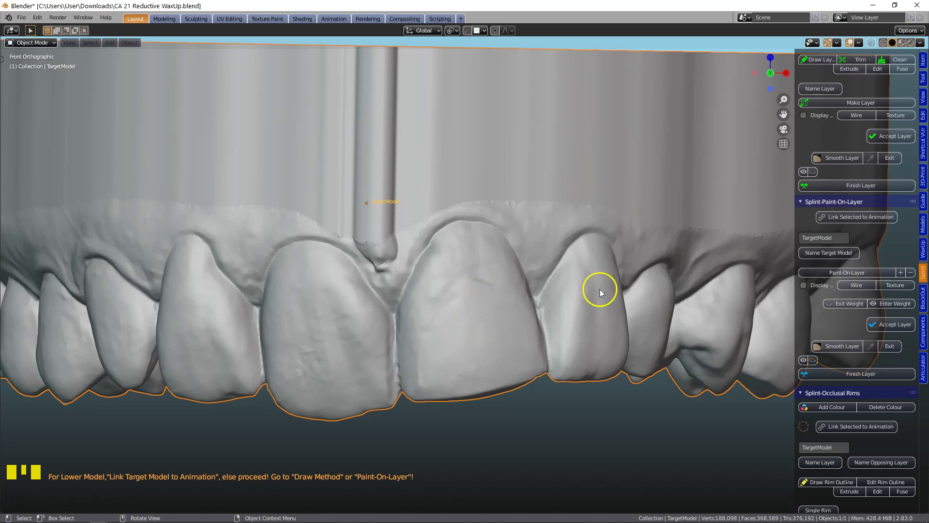
- Weight-paint the upper central incisor to mark where the green layer goes
{"action": "left_click_drag", "start_coordinate": [828, 276], "coordinate": [420, 286]}
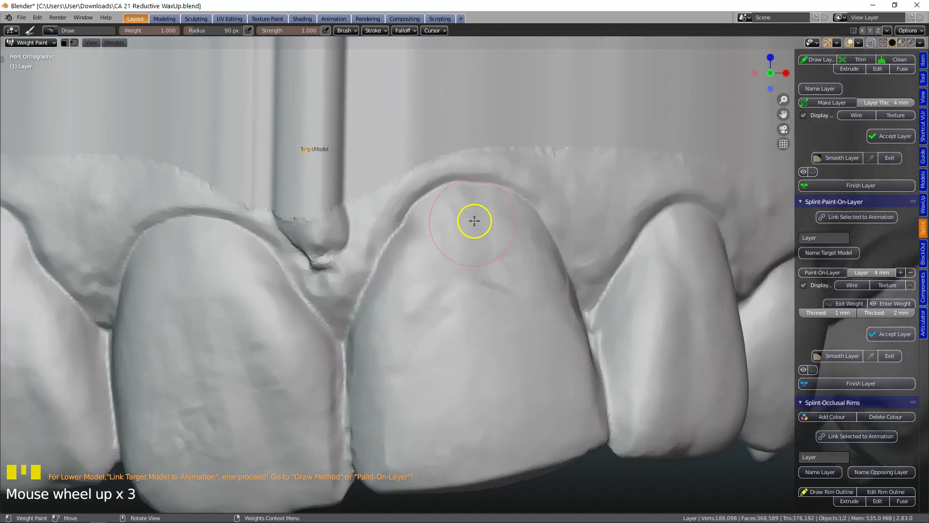
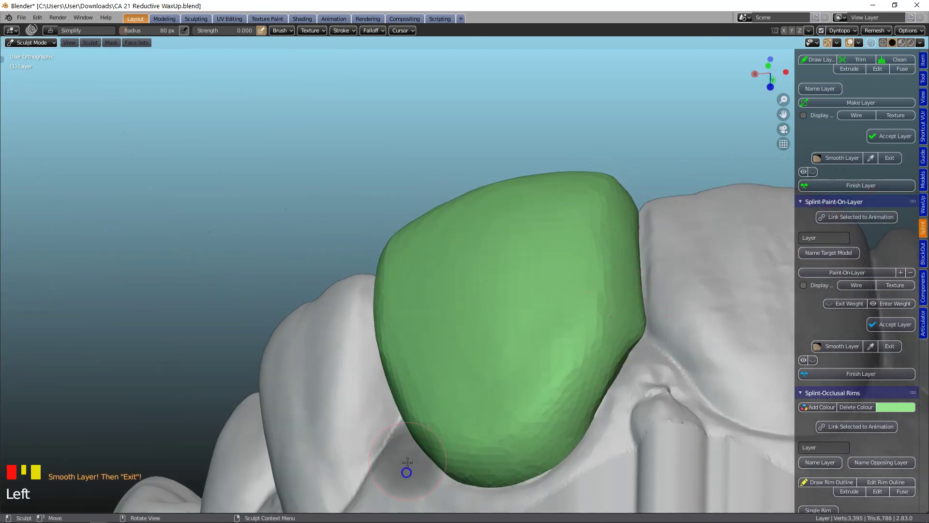
- Orbit to a front view showing the smoothed green crown in place among the upper teeth
{"action": "scroll", "scroll_direction": "down", "scroll_amount": 3}
{"action": "left_click_drag", "start_coordinate": [471, 397], "coordinate": [580, 387]}
{"action": "scroll", "scroll_direction": "up", "scroll_amount": 3}
{"action": "left_click_drag", "start_coordinate": [640, 335], "coordinate": [893, 349]}
{"action": "left_click_drag", "start_coordinate": [893, 349], "coordinate": [559, 277]}
{"action": "scroll", "scroll_direction": "down", "scroll_amount": 3}
{"action": "left_click_drag", "start_coordinate": [502, 253], "coordinate": [910, 304]}
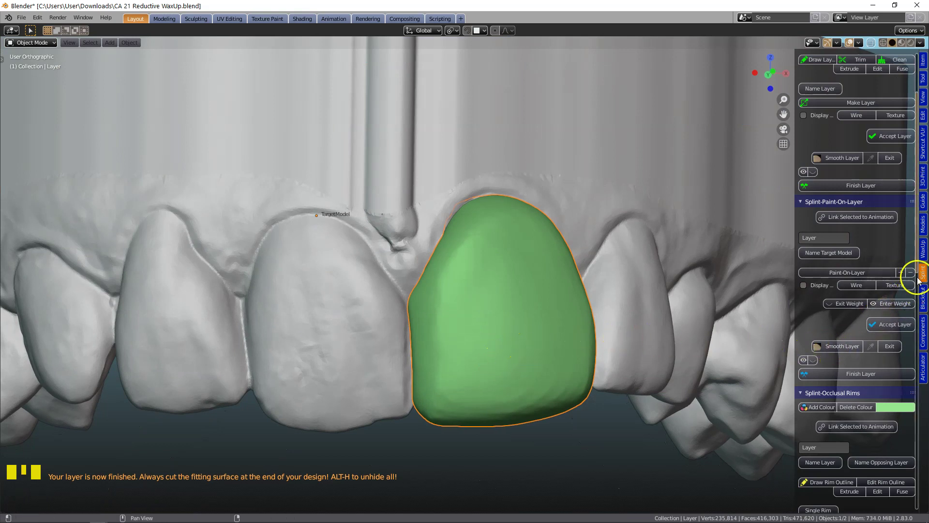
- Bring up the WaxUp cutting tools and hide the green crown layer
{"action": "left_click", "coordinate": [927, 250]}
{"action": "scroll", "scroll_direction": "down", "scroll_amount": 3}
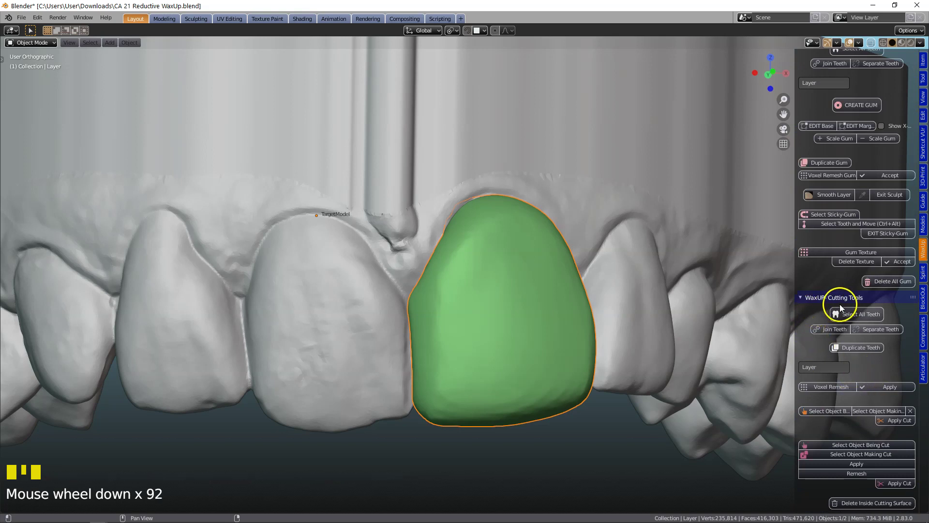
{"action": "left_click_drag", "start_coordinate": [633, 203], "coordinate": [482, 398]}
{"action": "key", "text": "x"}
- Set the arch as ObjectBeingCut and start sculpting the incisor preparation
{"action": "scroll", "scroll_direction": "down", "scroll_amount": 3}
{"action": "left_click_drag", "start_coordinate": [457, 374], "coordinate": [434, 371]}
{"action": "scroll", "scroll_direction": "up", "scroll_amount": 3}
{"action": "scroll", "scroll_direction": "down", "scroll_amount": 3}
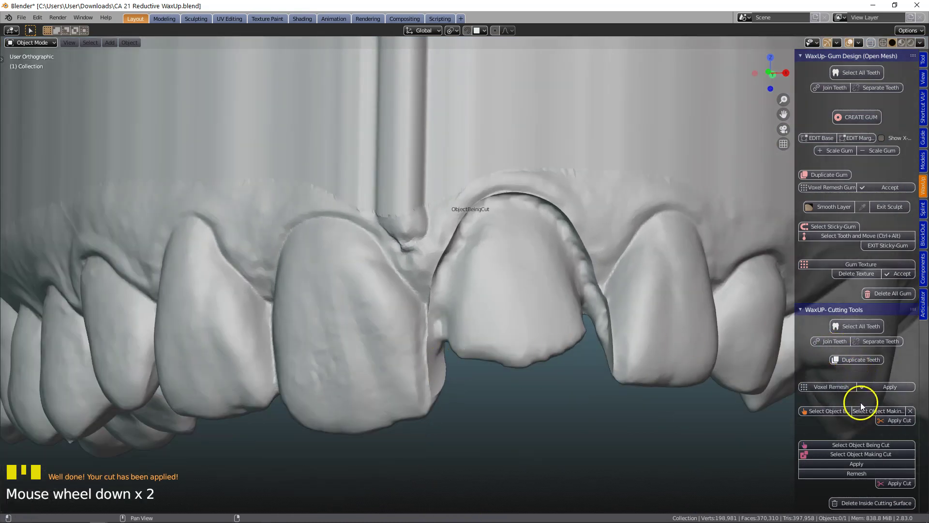
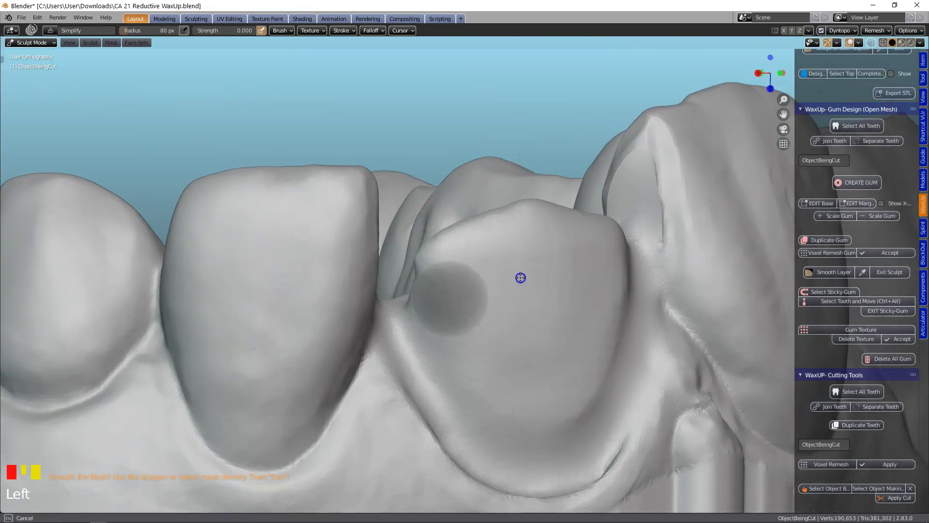
- Inspect the reduced incisor preparation up close and leave Sculpt Mode for Object Mode
{"action": "left_click_drag", "start_coordinate": [451, 339], "coordinate": [550, 145]}
{"action": "left_click_drag", "start_coordinate": [550, 144], "coordinate": [442, 285]}
{"action": "scroll", "scroll_direction": "down", "scroll_amount": 3}
{"action": "left_click_drag", "start_coordinate": [300, 341], "coordinate": [449, 323]}
{"action": "scroll", "scroll_direction": "up", "scroll_amount": 3}
{"action": "left_click_drag", "start_coordinate": [449, 325], "coordinate": [443, 391]}
{"action": "scroll", "scroll_direction": "up", "scroll_amount": 3}
{"action": "left_click", "coordinate": [499, 285]}
{"action": "scroll", "scroll_direction": "down", "scroll_amount": 3}
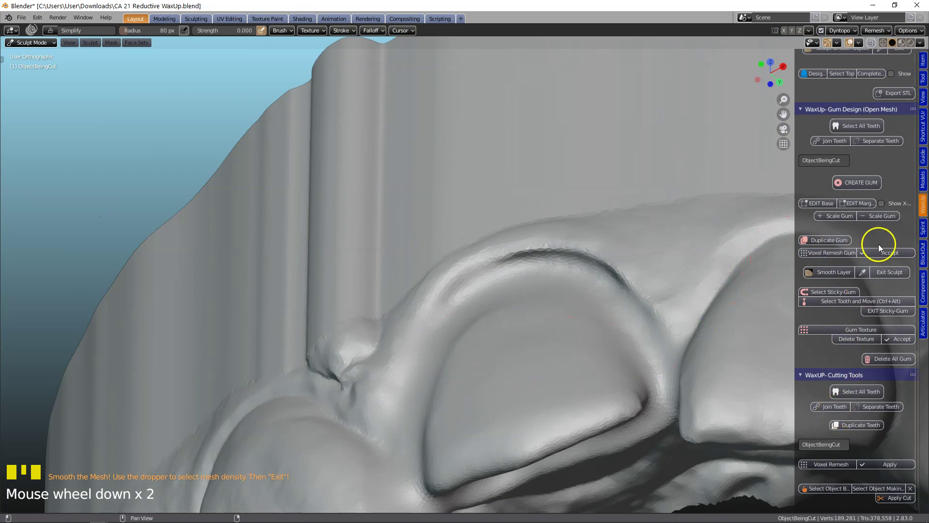
- Orbit the arch and scroll the WaxUp panel to the Using Patient's Teeth tools
{"action": "left_click_drag", "start_coordinate": [892, 277], "coordinate": [643, 321]}
{"action": "scroll", "scroll_direction": "down", "scroll_amount": 3}
{"action": "left_click_drag", "start_coordinate": [699, 308], "coordinate": [578, 321]}
{"action": "scroll", "scroll_direction": "up", "scroll_amount": 3}
{"action": "left_click_drag", "start_coordinate": [664, 330], "coordinate": [514, 397]}
{"action": "left_click_drag", "start_coordinate": [513, 397], "coordinate": [866, 241]}
{"action": "scroll", "scroll_direction": "up", "scroll_amount": 3}
{"action": "scroll", "scroll_direction": "down", "scroll_amount": 3}
{"action": "scroll", "scroll_direction": "down", "scroll_amount": 3}
{"action": "scroll", "scroll_direction": "down", "scroll_amount": 3}
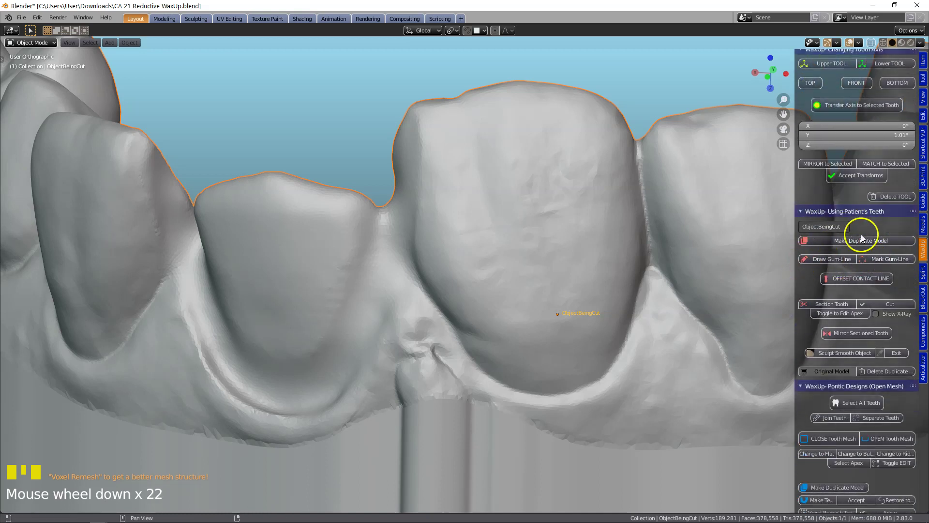
- Duplicate the arch model and start drawing the gum line along the incisor margin
{"action": "left_click_drag", "start_coordinate": [853, 246], "coordinate": [441, 322]}
{"action": "left_click_drag", "start_coordinate": [441, 317], "coordinate": [817, 259]}
{"action": "left_click_drag", "start_coordinate": [822, 263], "coordinate": [468, 364]}
{"action": "key", "text": "g"}
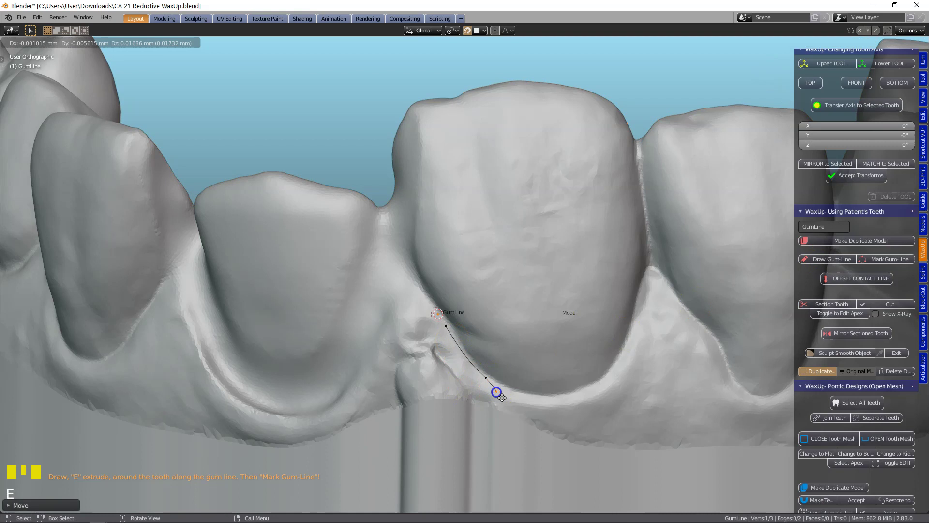
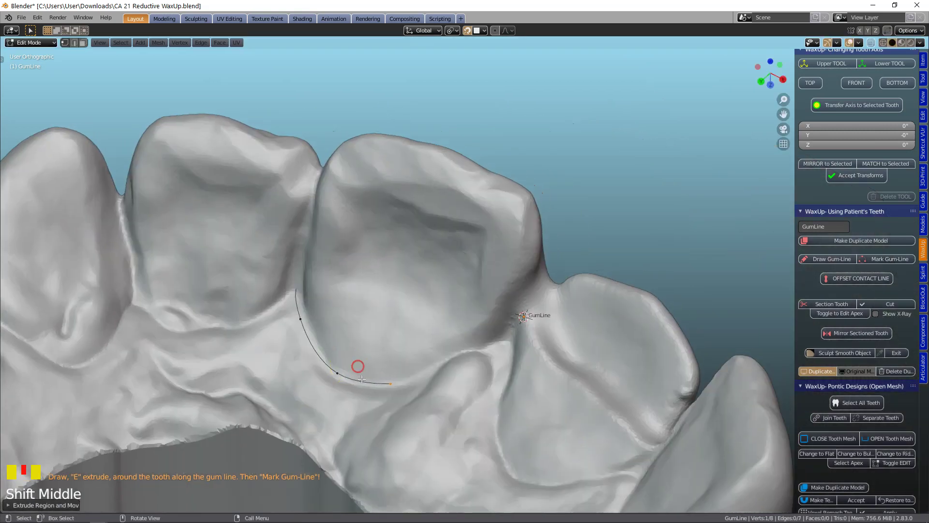
- Extend the gum line point by point around the incisor base into the ContactLine curve
{"action": "key", "text": "e"}
{"action": "key", "text": "e"}
{"action": "middle_click", "coordinate": [526, 376]}
{"action": "key", "text": "e"}
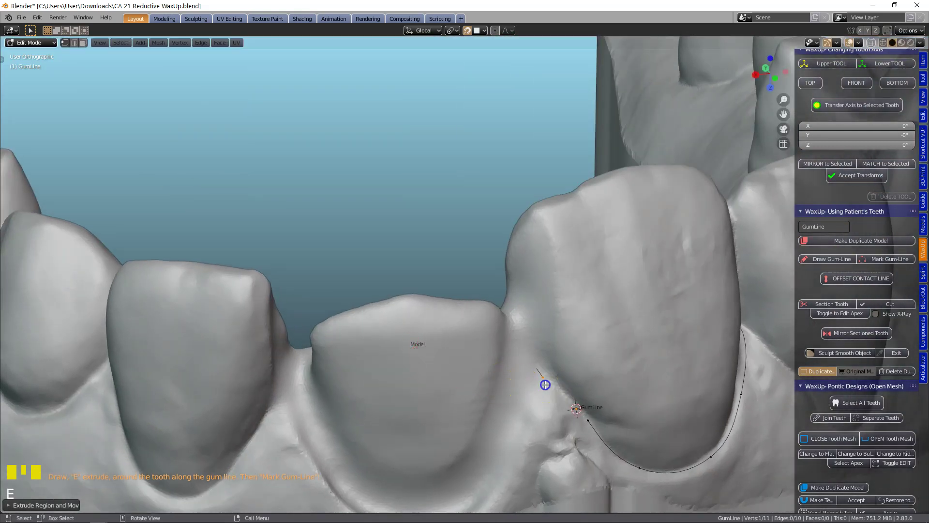
{"action": "left_click_drag", "start_coordinate": [597, 422], "coordinate": [525, 399]}
{"action": "key", "text": "f"}
{"action": "left_click_drag", "start_coordinate": [500, 394], "coordinate": [895, 264]}
{"action": "left_click", "coordinate": [895, 264]}
{"action": "middle_click", "coordinate": [637, 367]}
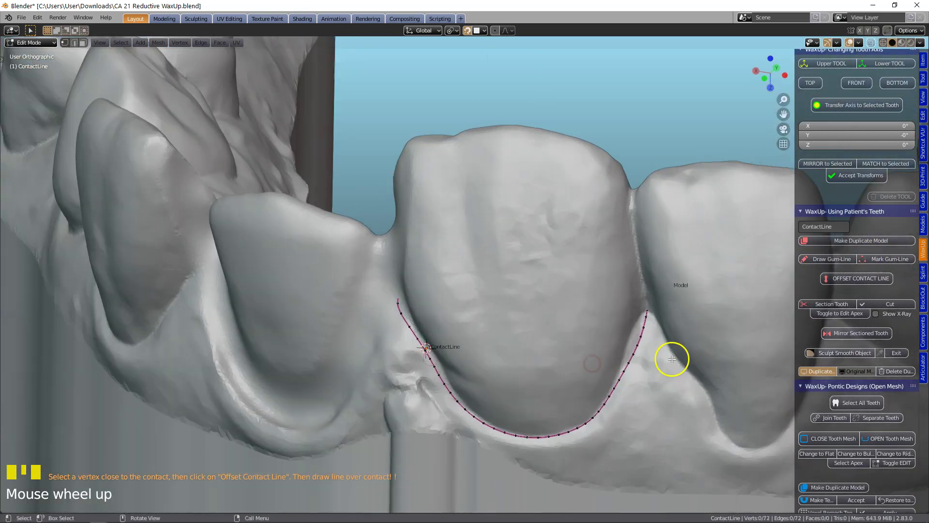
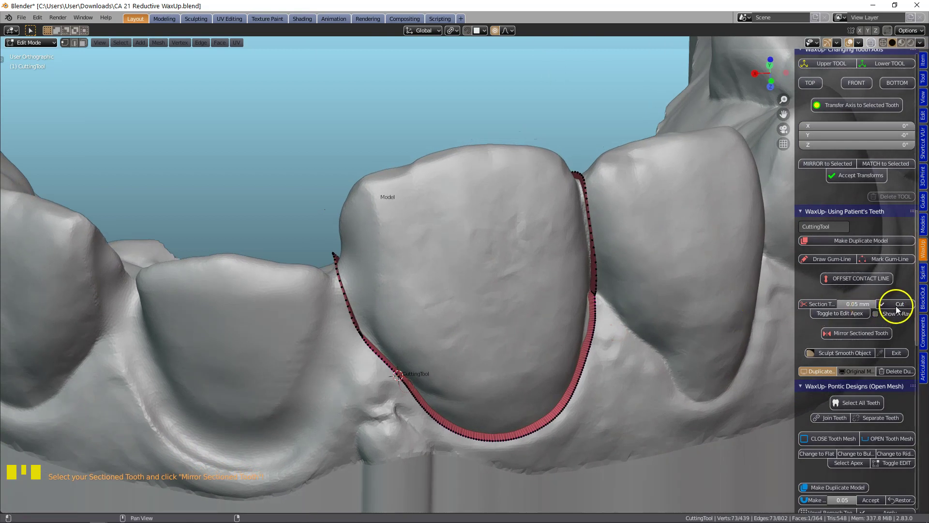
- Orbit down into the arch and hide the crown to reveal the prepared tooth beneath
{"action": "left_click_drag", "start_coordinate": [900, 308], "coordinate": [624, 333]}
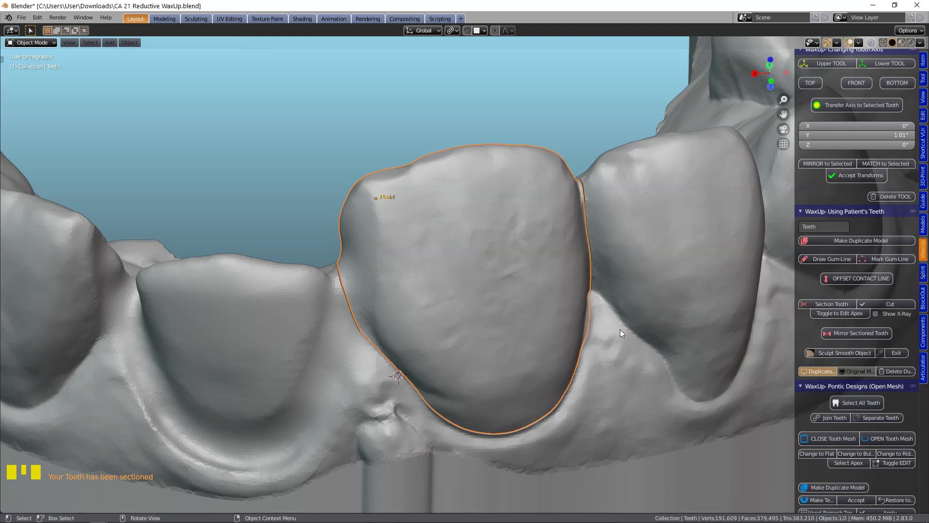
{"action": "left_click_drag", "start_coordinate": [618, 325], "coordinate": [607, 314]}
{"action": "scroll", "scroll_direction": "down", "scroll_amount": 3}
{"action": "left_click_drag", "start_coordinate": [617, 270], "coordinate": [502, 236]}
{"action": "key", "text": "h"}
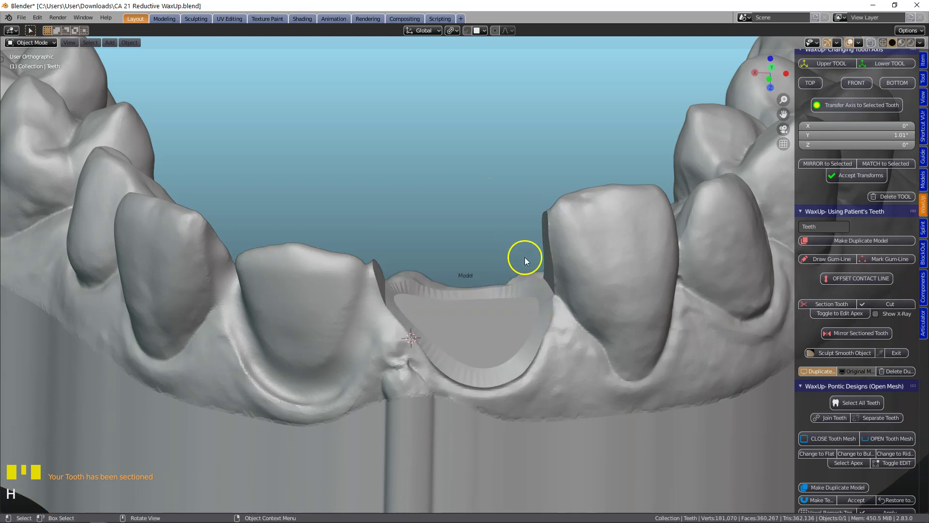
- Undo the hide, turn back to the front and show the crown on its own
{"action": "left_click_drag", "start_coordinate": [516, 278], "coordinate": [520, 278]}
{"action": "key", "text": "ctrl+z"}
{"action": "left_click_drag", "start_coordinate": [627, 280], "coordinate": [617, 281]}
{"action": "key", "text": "x"}
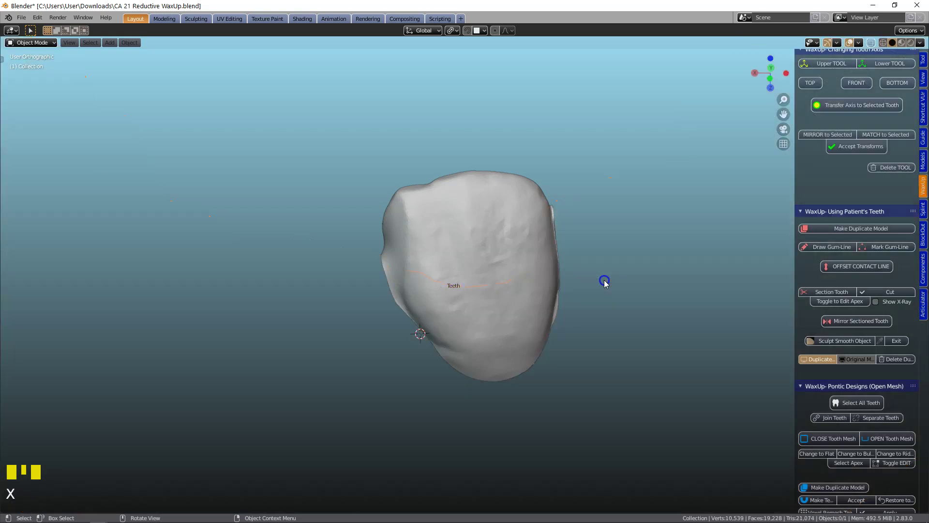
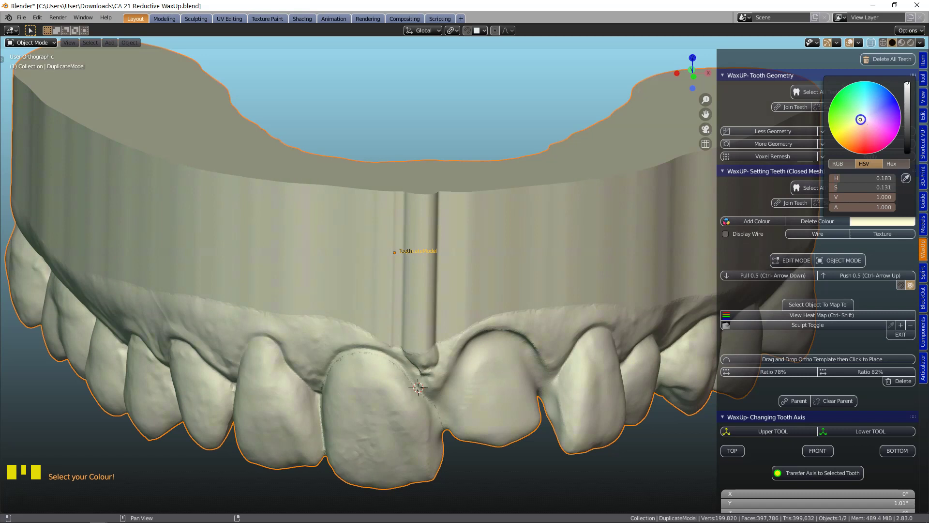
{"action": "left_click", "coordinate": [395, 427]}
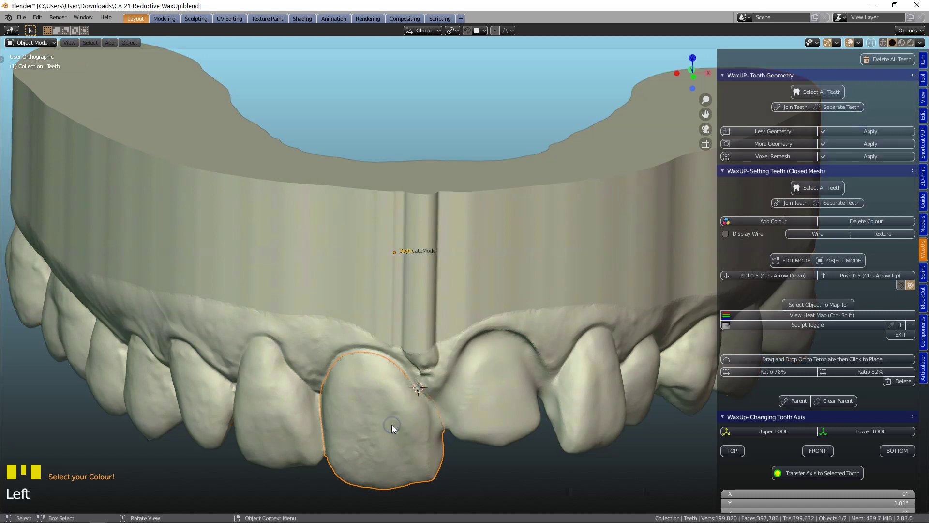
{"action": "scroll", "scroll_direction": "down", "scroll_amount": 3}
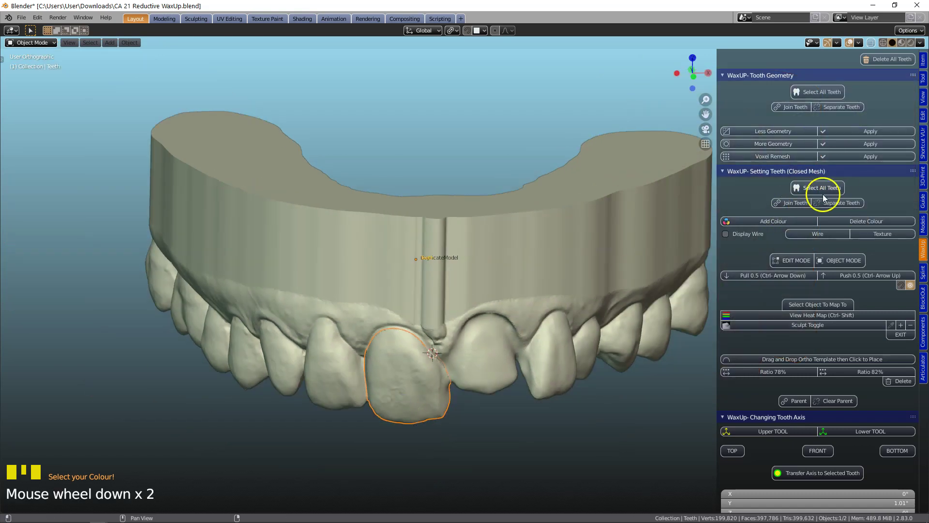
{"action": "scroll", "scroll_direction": "up", "scroll_amount": 3}
{"action": "scroll", "scroll_direction": "down", "scroll_amount": 3}
{"action": "scroll", "scroll_direction": "down", "scroll_amount": 3}
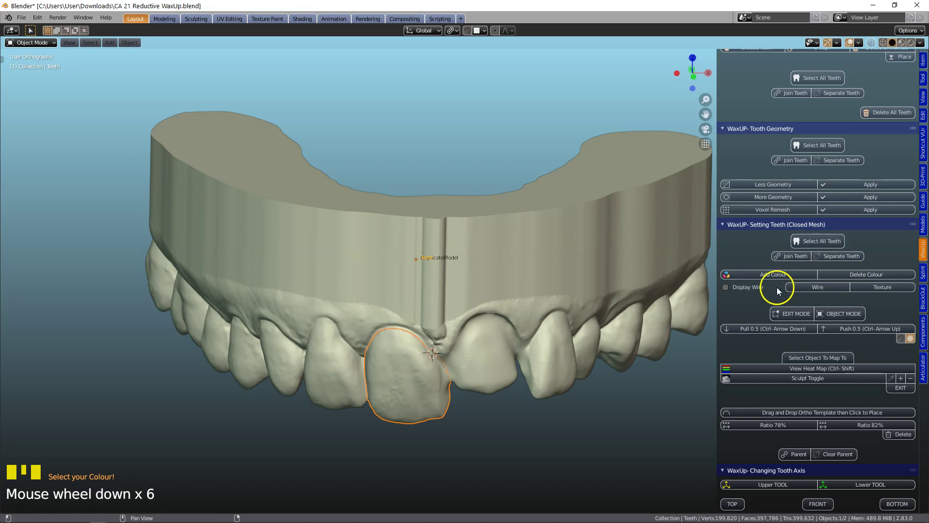
{"action": "left_click", "coordinate": [832, 274]}
{"action": "left_click_drag", "start_coordinate": [447, 391], "coordinate": [806, 397]}
{"action": "scroll", "scroll_direction": "down", "scroll_amount": 3}
{"action": "scroll", "scroll_direction": "down", "scroll_amount": 3}
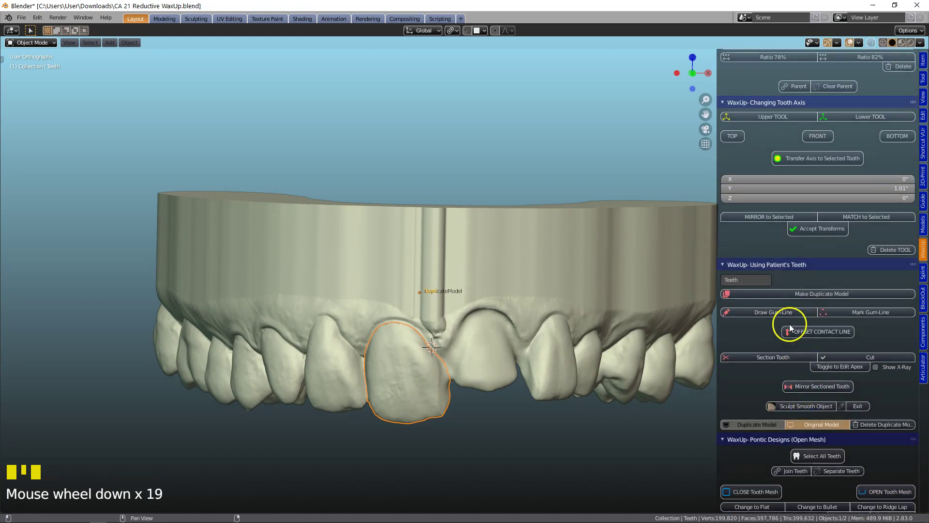
- Orbit around the upper arch and frame the reshaped crown up close from below
{"action": "scroll", "scroll_direction": "down", "scroll_amount": 3}
{"action": "left_click_drag", "start_coordinate": [806, 331], "coordinate": [521, 378]}
{"action": "left_click_drag", "start_coordinate": [521, 378], "coordinate": [513, 281]}
{"action": "scroll", "scroll_direction": "up", "scroll_amount": 3}
{"action": "left_click_drag", "start_coordinate": [541, 228], "coordinate": [552, 253]}
{"action": "scroll", "scroll_direction": "down", "scroll_amount": 3}
{"action": "left_click_drag", "start_coordinate": [563, 271], "coordinate": [550, 270]}
{"action": "left_click_drag", "start_coordinate": [550, 270], "coordinate": [554, 269]}
{"action": "left_click_drag", "start_coordinate": [582, 299], "coordinate": [578, 279]}
{"action": "scroll", "scroll_direction": "down", "scroll_amount": 3}
{"action": "left_click_drag", "start_coordinate": [578, 280], "coordinate": [574, 290]}
{"action": "scroll", "scroll_direction": "up", "scroll_amount": 3}
{"action": "left_click_drag", "start_coordinate": [571, 282], "coordinate": [569, 175]}
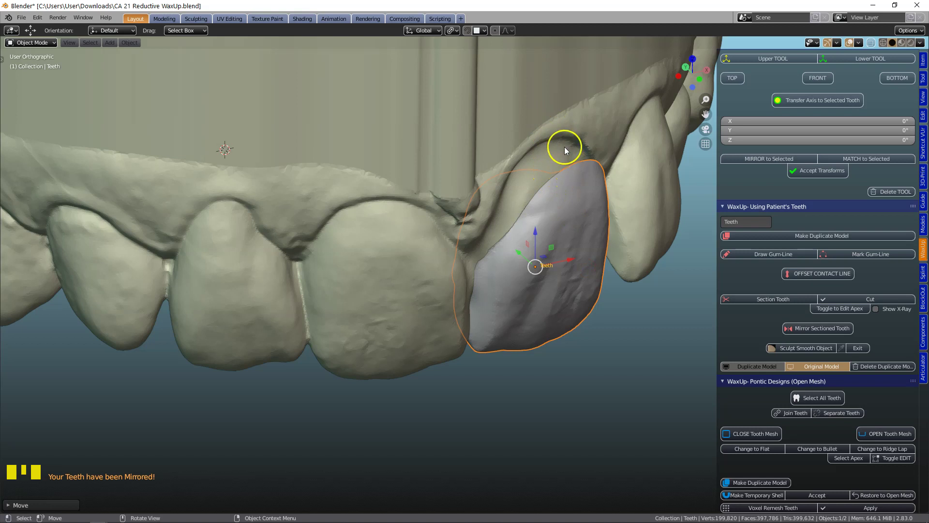
- Select the crown, isolate it with the arch hidden, and turn it to inspect
{"action": "left_click", "coordinate": [373, 204]}
{"action": "key", "text": "h"}
{"action": "left_click", "coordinate": [546, 265]}
{"action": "left_click_drag", "start_coordinate": [570, 274], "coordinate": [615, 251]}
{"action": "scroll", "scroll_direction": "down", "scroll_amount": 3}
{"action": "left_click_drag", "start_coordinate": [613, 248], "coordinate": [800, 341]}
- Smooth bumps off the isolated crown surface with Sculpt Smooth Object
{"action": "scroll", "scroll_direction": "down", "scroll_amount": 3}
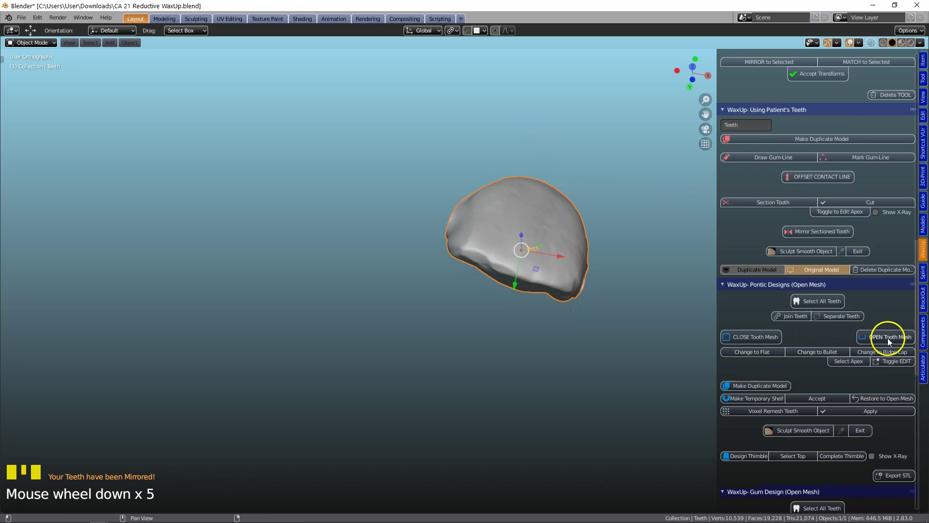
{"action": "left_click", "coordinate": [896, 339]}
{"action": "left_click_drag", "start_coordinate": [501, 247], "coordinate": [473, 183]}
{"action": "left_click_drag", "start_coordinate": [547, 233], "coordinate": [771, 343]}
{"action": "left_click_drag", "start_coordinate": [771, 343], "coordinate": [485, 291]}
{"action": "left_click_drag", "start_coordinate": [486, 291], "coordinate": [893, 364]}
{"action": "left_click_drag", "start_coordinate": [892, 365], "coordinate": [497, 194]}
{"action": "key", "text": "g"}
{"action": "key", "text": "Tab"}
- Bring the arch back with Alt+H and orbit to face the front teeth with the crown in place
{"action": "key", "text": "alt+h"}
{"action": "left_click_drag", "start_coordinate": [536, 243], "coordinate": [574, 300]}
{"action": "scroll", "scroll_direction": "down", "scroll_amount": 3}
{"action": "left_click_drag", "start_coordinate": [553, 285], "coordinate": [491, 292]}
{"action": "scroll", "scroll_direction": "down", "scroll_amount": 3}
{"action": "middle_click", "coordinate": [456, 302]}
{"action": "scroll", "scroll_direction": "down", "scroll_amount": 3}
{"action": "middle_click", "coordinate": [464, 309]}
{"action": "scroll", "scroll_direction": "down", "scroll_amount": 3}
{"action": "scroll", "scroll_direction": "up", "scroll_amount": 3}
{"action": "scroll", "scroll_direction": "up", "scroll_amount": 3}
{"action": "left_click_drag", "start_coordinate": [463, 296], "coordinate": [478, 305]}
{"action": "left_click_drag", "start_coordinate": [477, 305], "coordinate": [851, 266]}
{"action": "scroll", "scroll_direction": "up", "scroll_amount": 3}
{"action": "scroll", "scroll_direction": "up", "scroll_amount": 3}
{"action": "scroll", "scroll_direction": "down", "scroll_amount": 3}
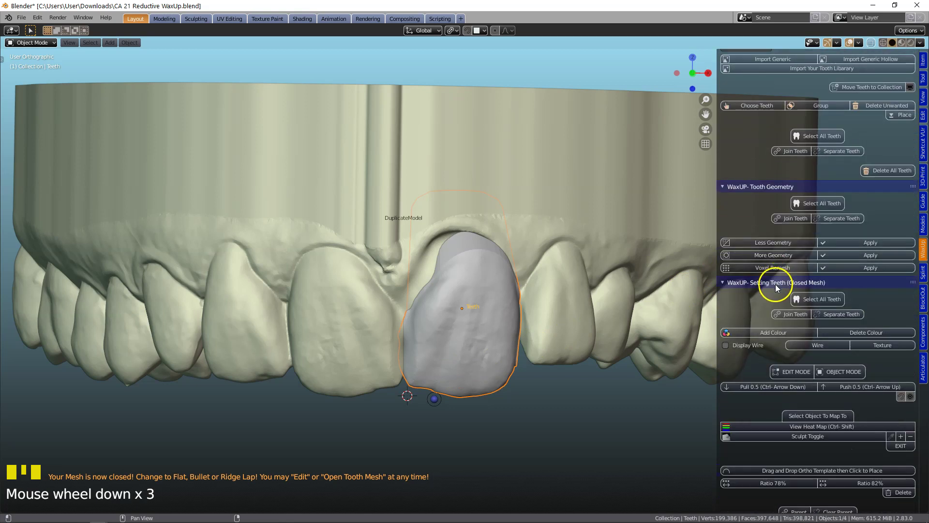
- Scroll the Setting Teeth panel to the Select Object To Map To tool
{"action": "scroll", "scroll_direction": "down", "scroll_amount": 3}
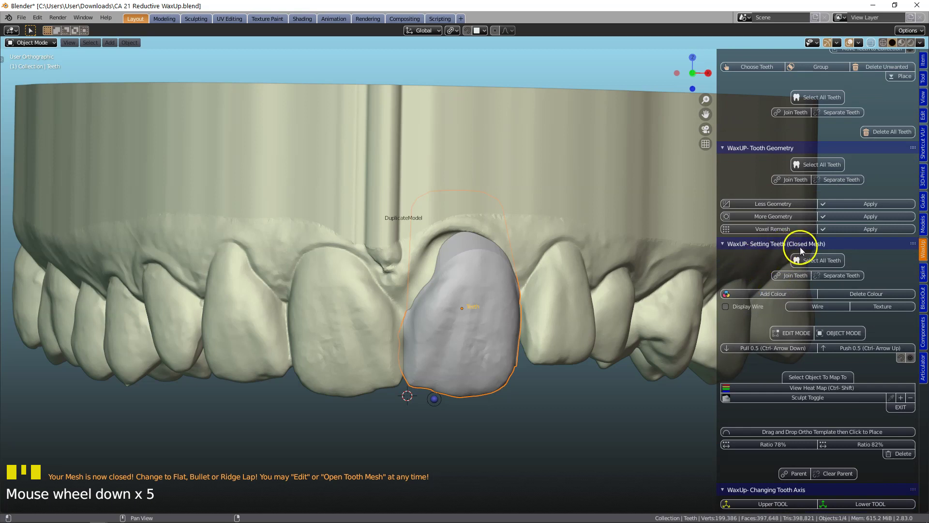
{"action": "scroll", "scroll_direction": "down", "scroll_amount": 3}
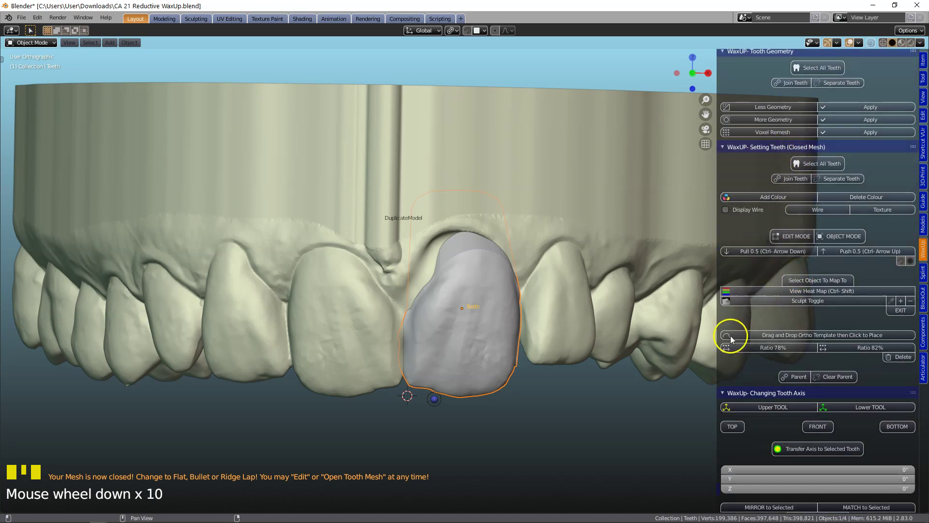
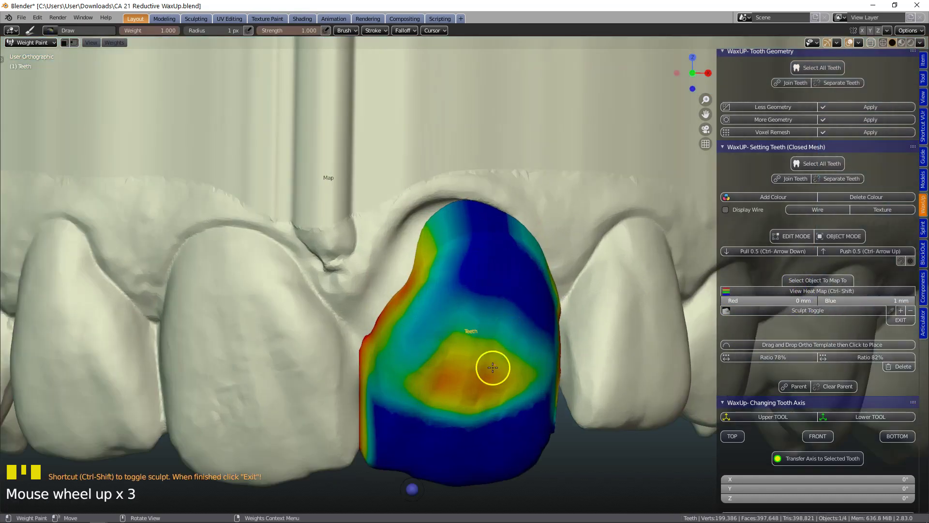
- Zoom in and out to inspect the 0–1 mm distance heat map on the Teeth crown
{"action": "scroll", "scroll_direction": "up", "scroll_amount": 3}
{"action": "scroll", "scroll_direction": "down", "scroll_amount": 3}
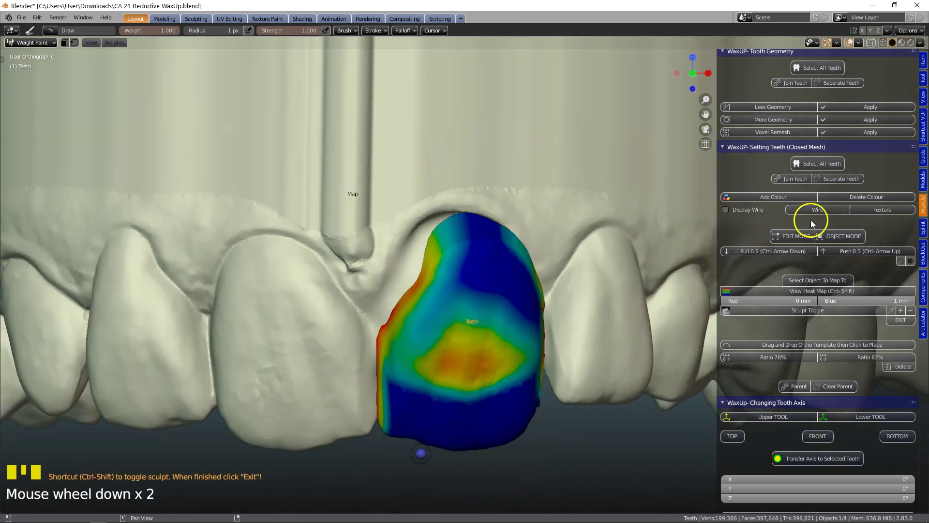
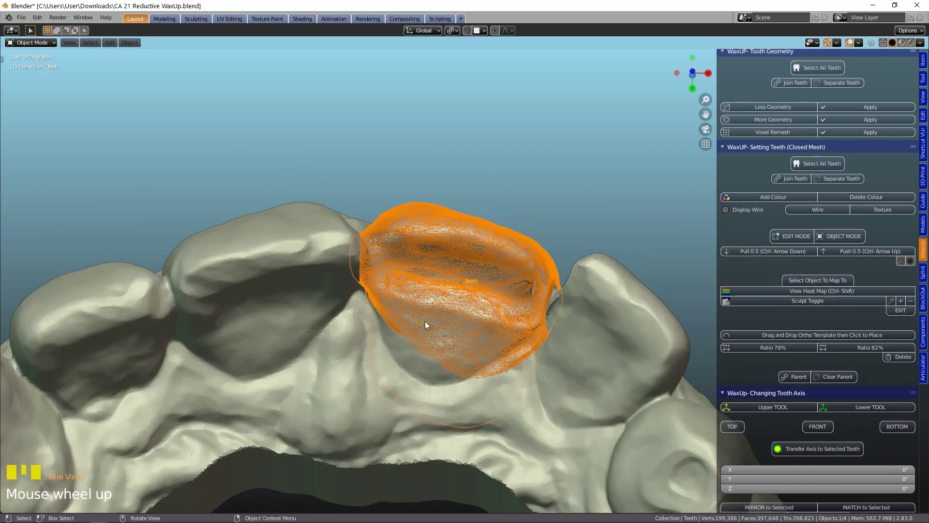
- Grab the wireframe crown and shift it a fraction of a millimetre toward the opposing teeth
{"action": "key", "text": "g"}
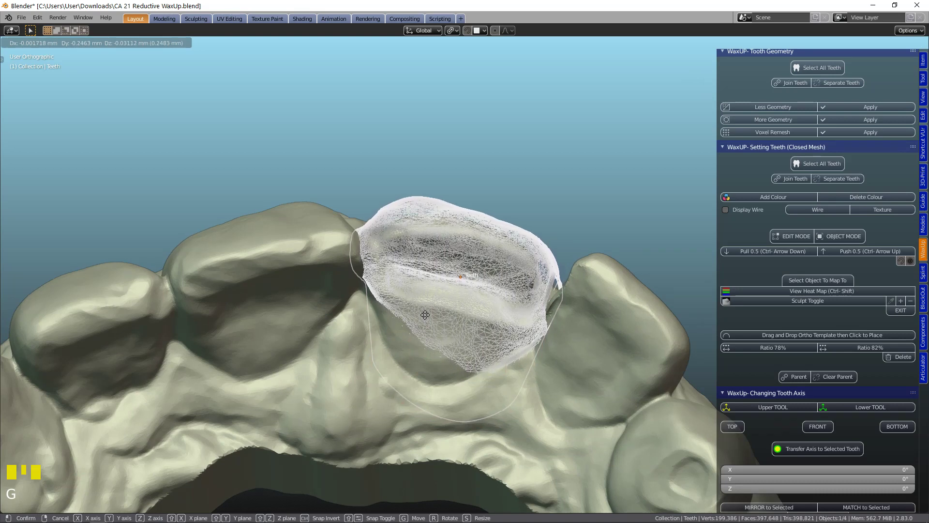
{"action": "scroll", "scroll_direction": "up", "scroll_amount": 3}
{"action": "left_click_drag", "start_coordinate": [432, 304], "coordinate": [436, 312]}
{"action": "scroll", "scroll_direction": "down", "scroll_amount": 3}
{"action": "left_click_drag", "start_coordinate": [431, 345], "coordinate": [428, 339]}
- Grab the crown again and settle it into its final position among the front teeth
{"action": "key", "text": "g"}
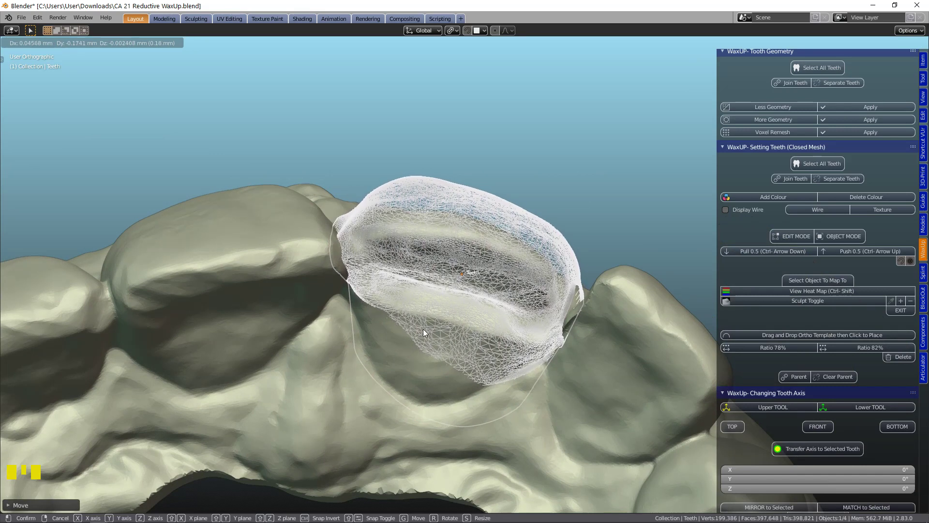
{"action": "left_click_drag", "start_coordinate": [422, 320], "coordinate": [399, 421]}
{"action": "scroll", "scroll_direction": "down", "scroll_amount": 3}
{"action": "left_click_drag", "start_coordinate": [407, 412], "coordinate": [702, 281]}
{"action": "scroll", "scroll_direction": "down", "scroll_amount": 3}
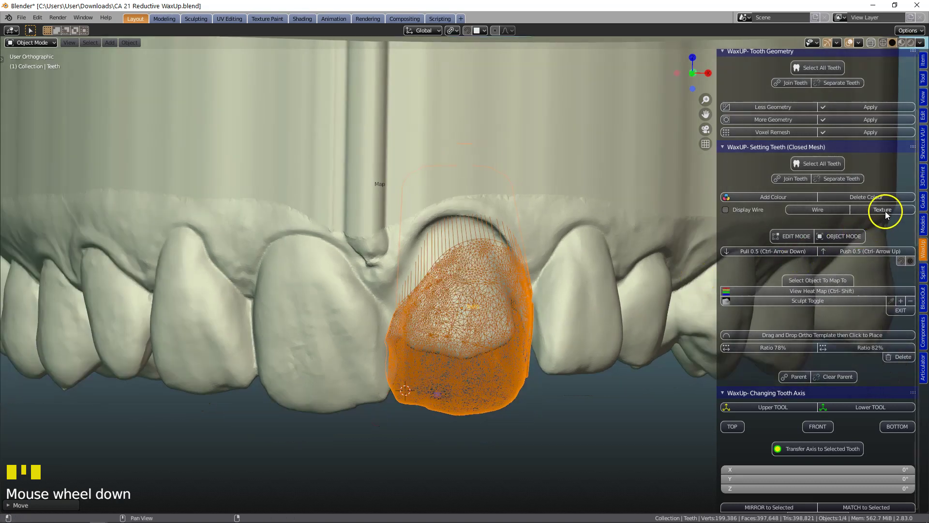
- Orbit around the solid translucent Teeth crown to inspect it beside the neighbouring front teeth
{"action": "left_click_drag", "start_coordinate": [893, 214], "coordinate": [537, 291]}
{"action": "left_click_drag", "start_coordinate": [537, 291], "coordinate": [539, 287]}
{"action": "scroll", "scroll_direction": "up", "scroll_amount": 3}
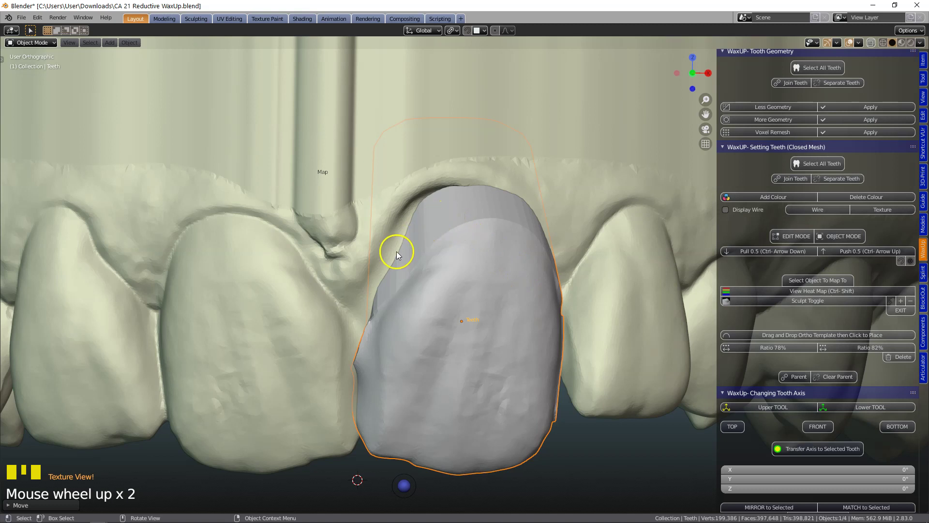
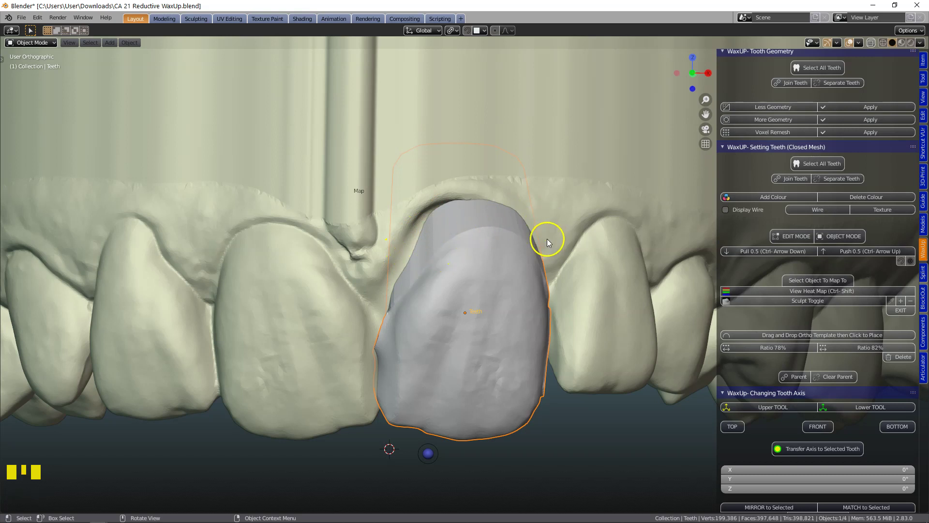
{"action": "left_click_drag", "start_coordinate": [550, 256], "coordinate": [538, 220]}
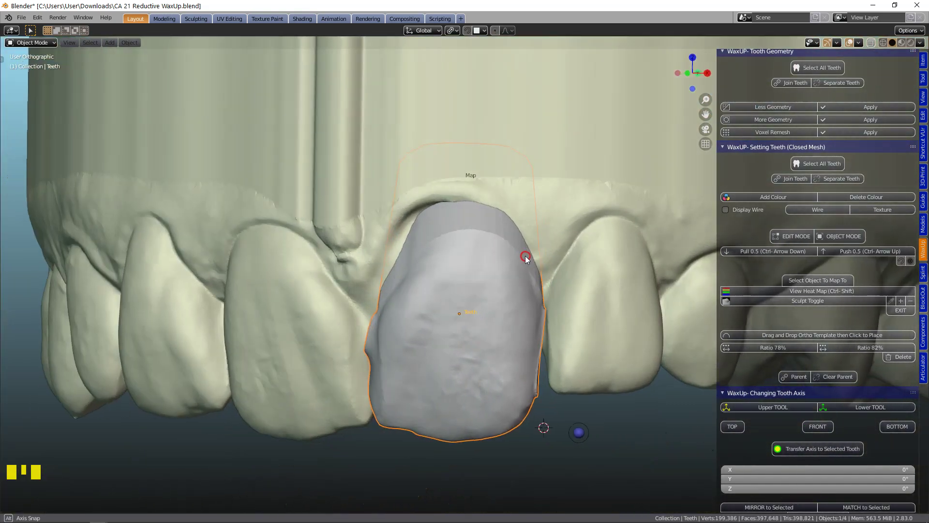
{"action": "scroll", "scroll_direction": "down", "scroll_amount": 3}
{"action": "left_click_drag", "start_coordinate": [515, 260], "coordinate": [834, 239]}
{"action": "scroll", "scroll_direction": "up", "scroll_amount": 3}
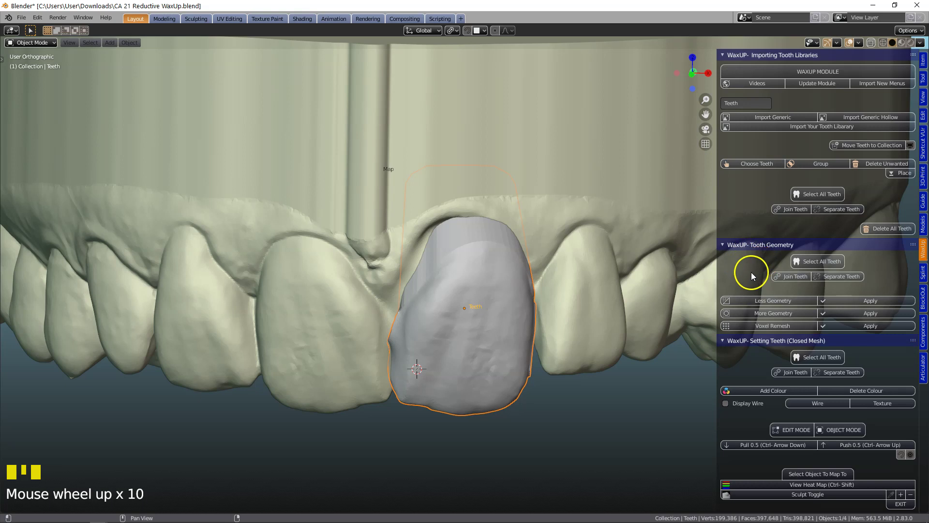
- Close in on the Teeth crown and scroll the WaxUp panel down to the EDIT MODE tools
{"action": "left_click_drag", "start_coordinate": [780, 329], "coordinate": [464, 329]}
{"action": "scroll", "scroll_direction": "up", "scroll_amount": 3}
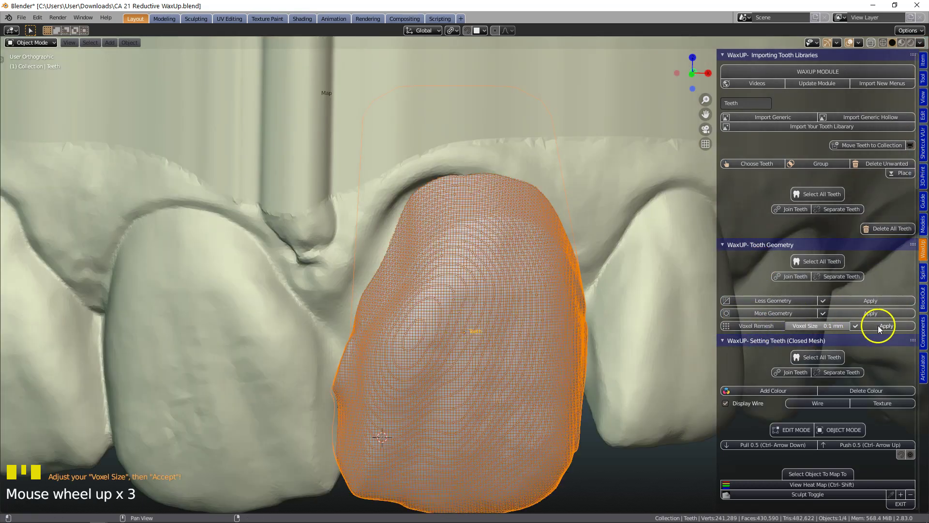
{"action": "left_click_drag", "start_coordinate": [884, 330], "coordinate": [490, 292]}
{"action": "scroll", "scroll_direction": "down", "scroll_amount": 3}
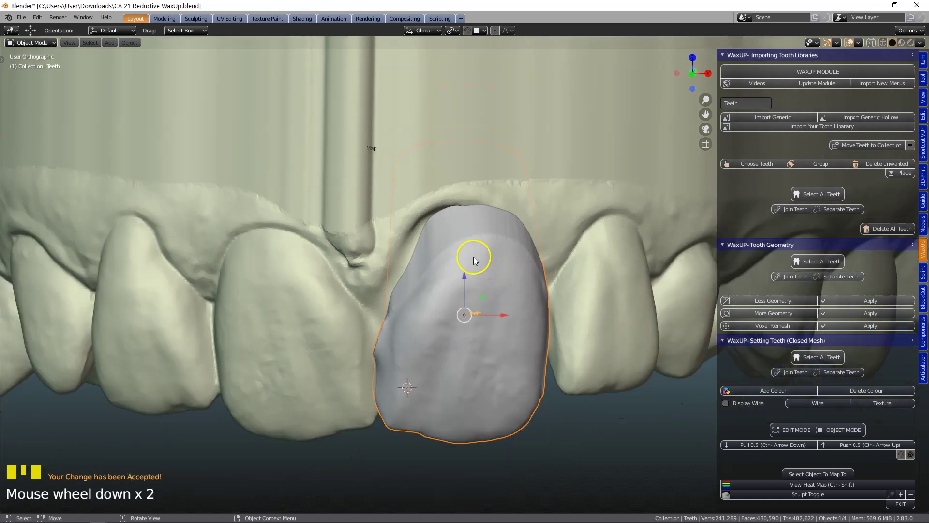
{"action": "scroll", "scroll_direction": "down", "scroll_amount": 3}
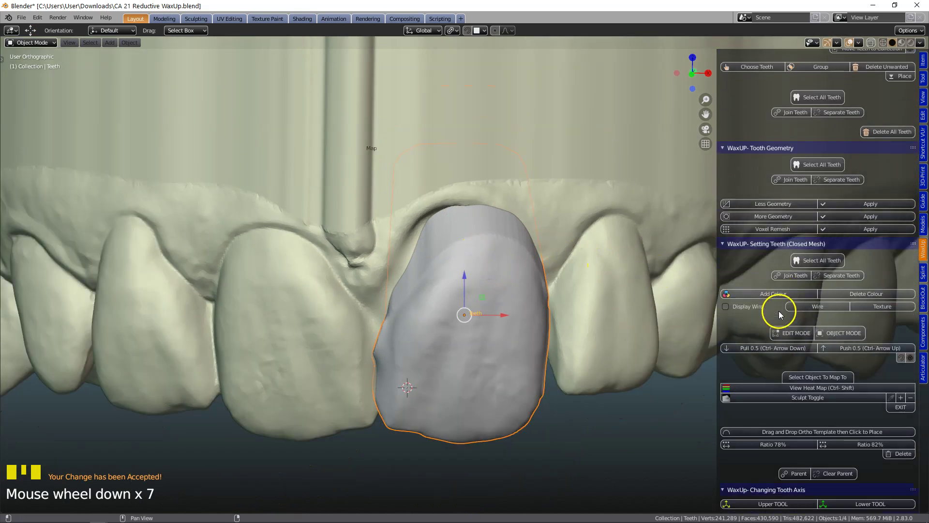
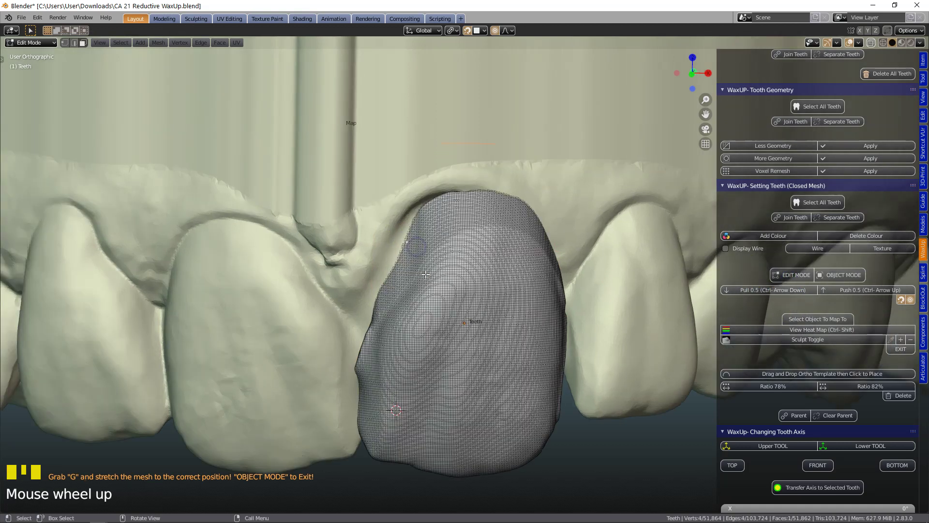
- Pull the crown's edge vertices toward the neighbouring incisor with smooth proportional falloff
{"action": "key", "text": "g"}
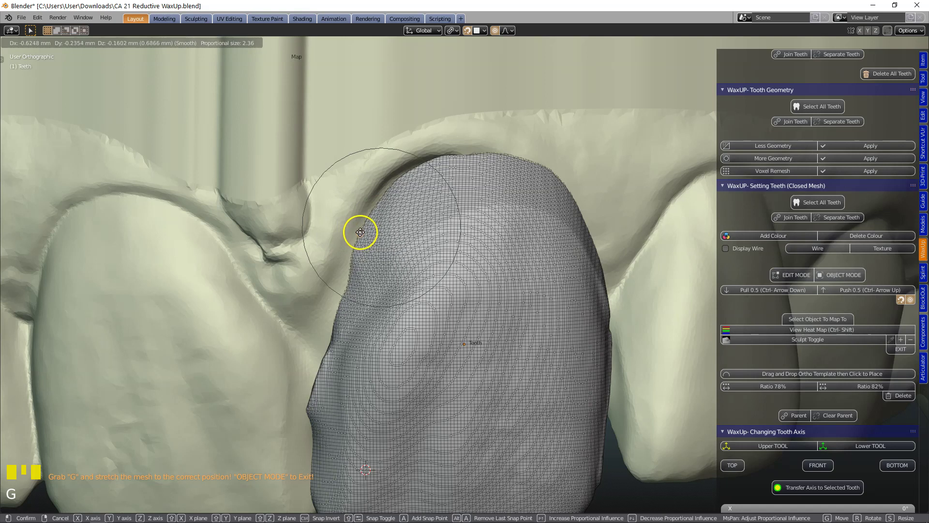
{"action": "left_click", "coordinate": [354, 298]}
{"action": "key", "text": "g"}
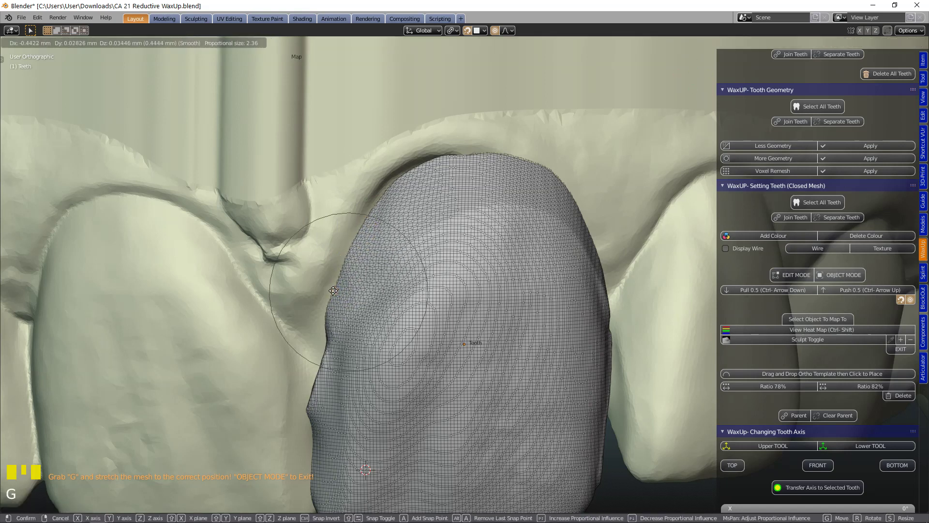
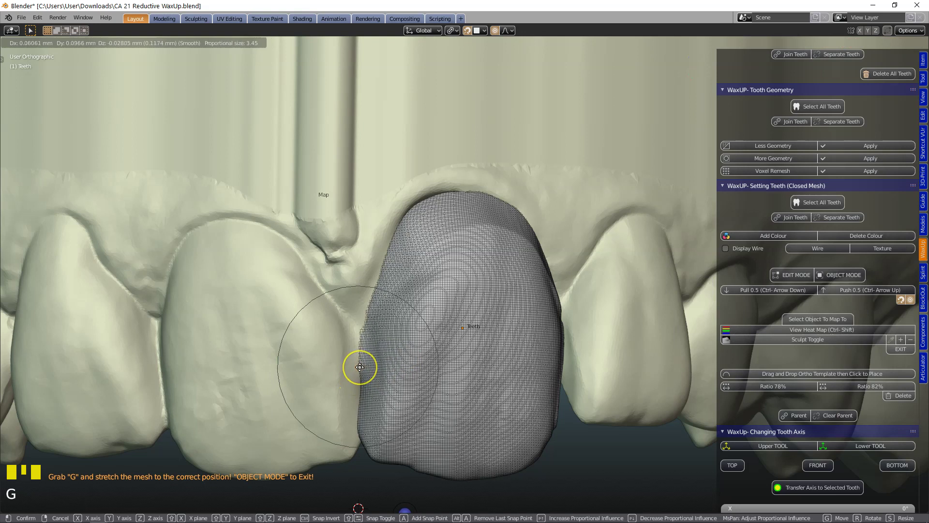
{"action": "scroll", "scroll_direction": "down", "scroll_amount": 3}
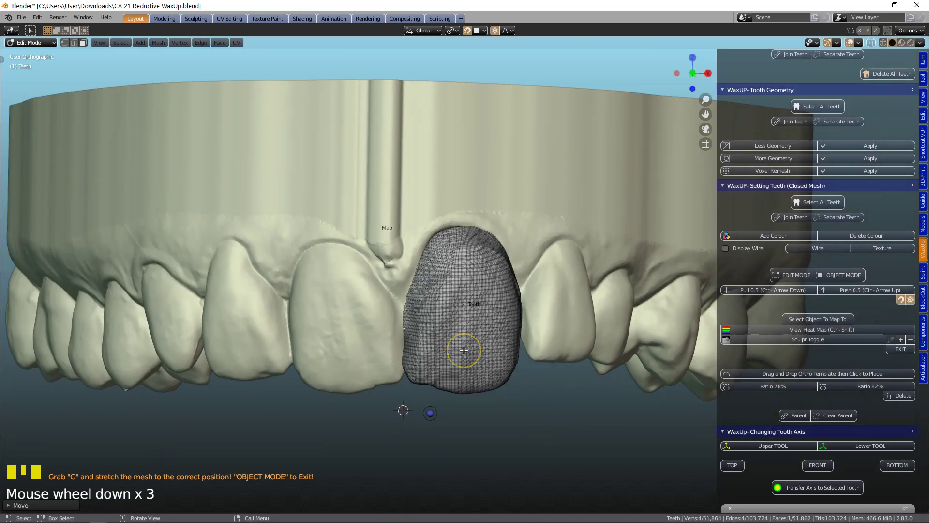
- Return the crown to Object Mode and scroll the WaxUp panel to Using Patient's Teeth
{"action": "key", "text": "Tab"}
{"action": "left_click_drag", "start_coordinate": [465, 351], "coordinate": [486, 345]}
{"action": "scroll", "scroll_direction": "up", "scroll_amount": 3}
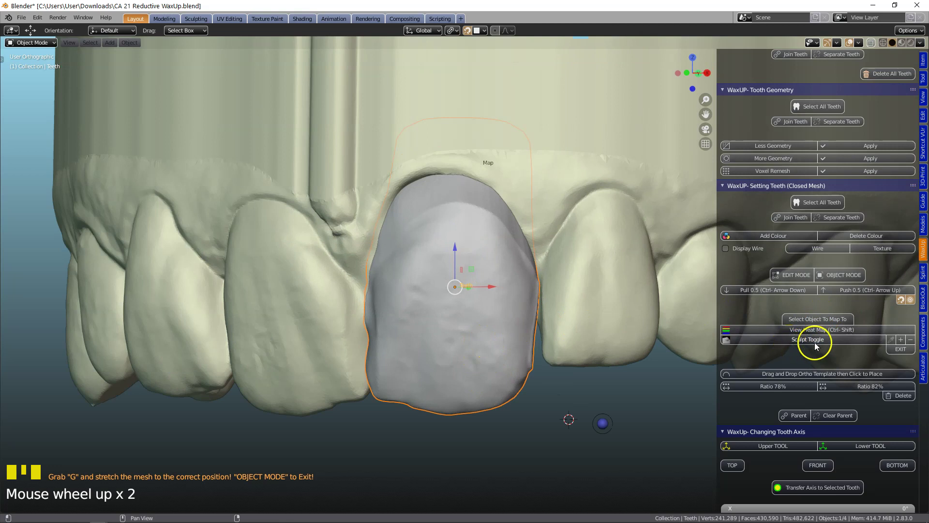
{"action": "left_click_drag", "start_coordinate": [814, 342], "coordinate": [820, 345]}
{"action": "scroll", "scroll_direction": "down", "scroll_amount": 3}
{"action": "scroll", "scroll_direction": "down", "scroll_amount": 3}
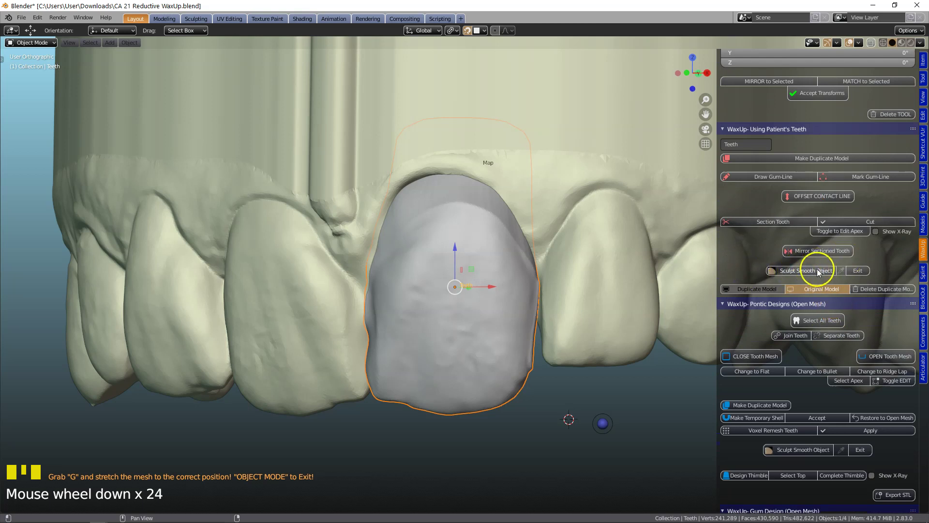
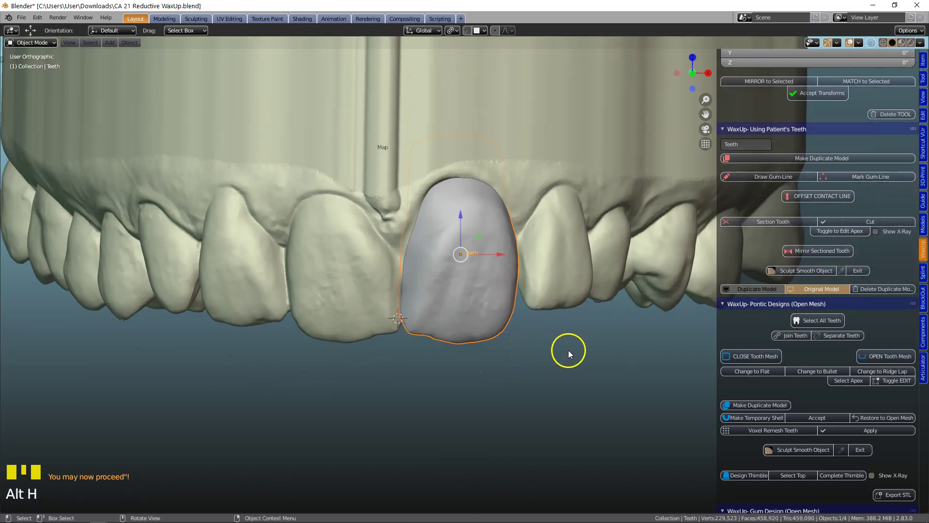
- Tilt the view to show the whole upper arch and deselect the smoothed crown
{"action": "scroll", "scroll_direction": "down", "scroll_amount": 3}
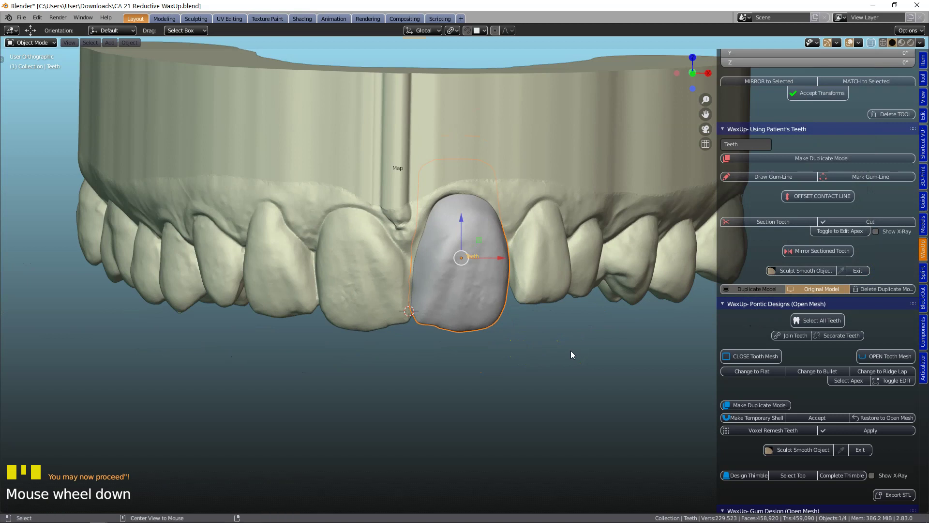
{"action": "left_click_drag", "start_coordinate": [571, 354], "coordinate": [571, 354]}
{"action": "key", "text": "alt+h"}
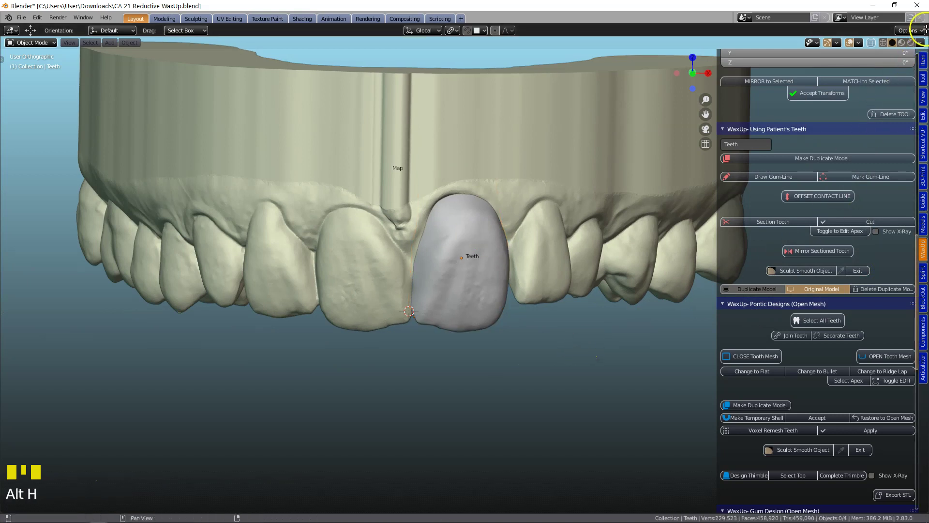
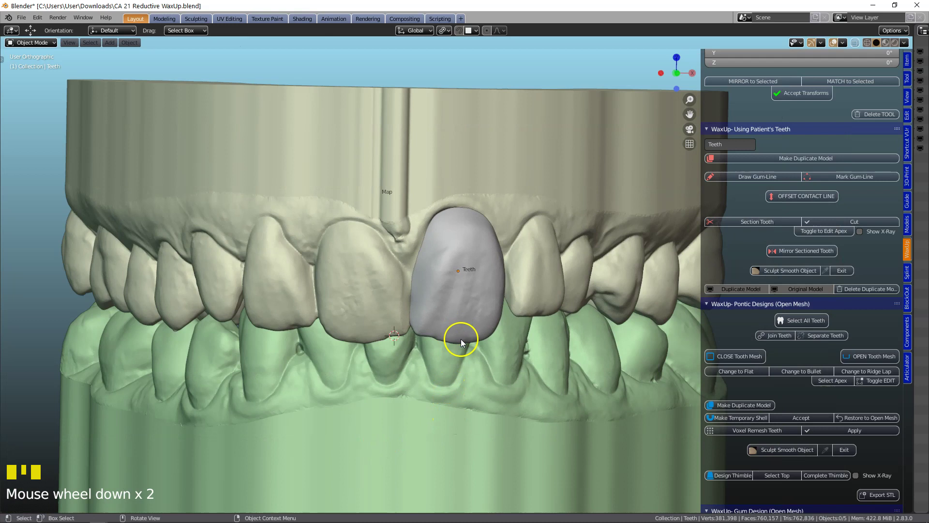
- Select the crown and scroll the panel down to the WaxUp Cutting Tools
{"action": "left_click_drag", "start_coordinate": [450, 289], "coordinate": [746, 334]}
{"action": "scroll", "scroll_direction": "down", "scroll_amount": 3}
{"action": "scroll", "scroll_direction": "down", "scroll_amount": 3}
{"action": "scroll", "scroll_direction": "down", "scroll_amount": 3}
{"action": "left_click_drag", "start_coordinate": [816, 353], "coordinate": [609, 305]}
- Duplicate the incisor crown in place as Teeth.001
{"action": "key", "text": "ctrl+z"}
{"action": "left_click_drag", "start_coordinate": [468, 326], "coordinate": [482, 285]}
{"action": "key", "text": "shift+d"}
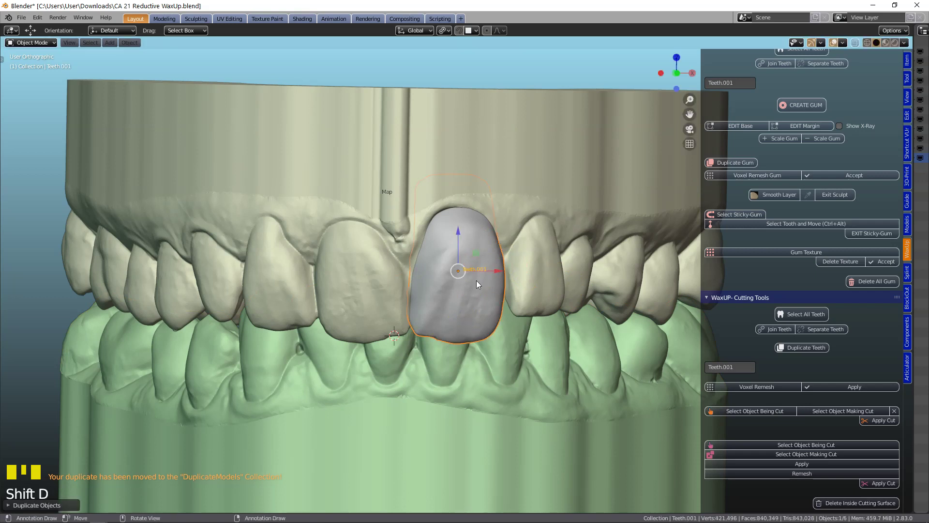
- Move Teeth.001 into the DuplicateModels collection and zoom the view out
{"action": "key", "text": "m"}
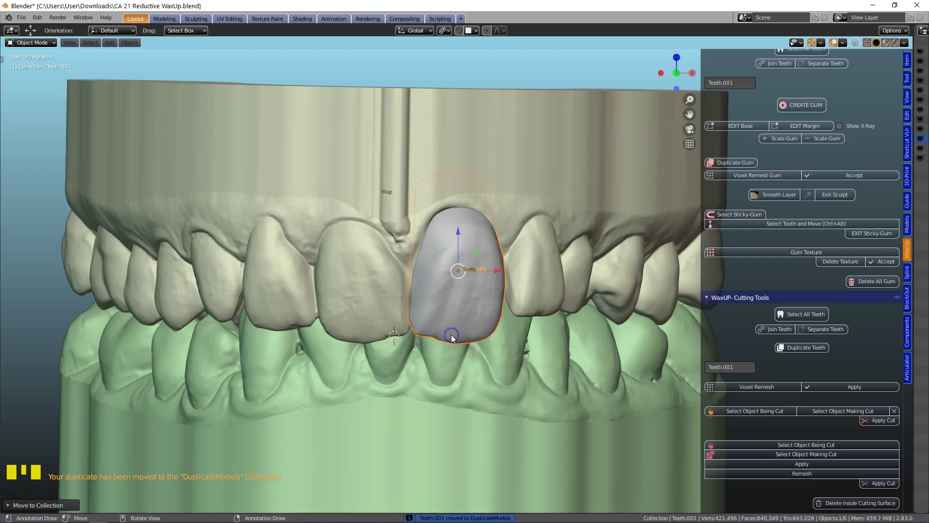
{"action": "scroll", "scroll_direction": "down", "scroll_amount": 3}
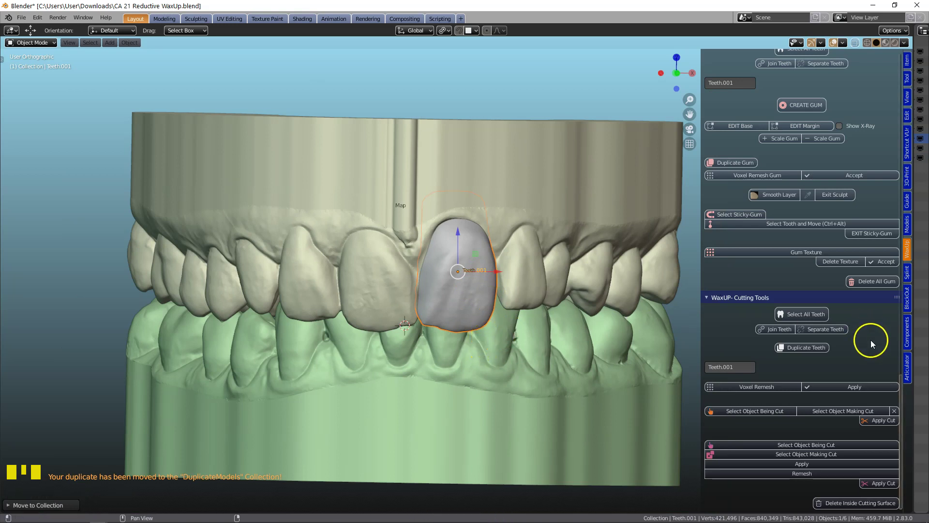
{"action": "scroll", "scroll_direction": "down", "scroll_amount": 3}
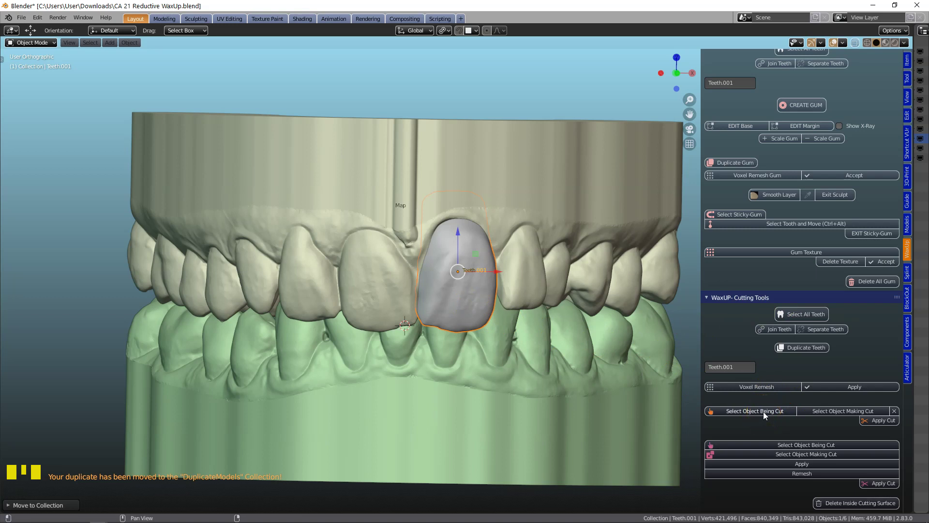
- Mark the crown as the object being cut and hide the upper arch
{"action": "left_click_drag", "start_coordinate": [769, 417], "coordinate": [573, 183]}
{"action": "left_click_drag", "start_coordinate": [843, 413], "coordinate": [807, 403]}
{"action": "left_click_drag", "start_coordinate": [892, 422], "coordinate": [532, 276]}
{"action": "key", "text": "g"}
{"action": "key", "text": "h"}
- Leave the crown standing alone over the lower arch and inspect it from several angles
{"action": "left_click_drag", "start_coordinate": [481, 209], "coordinate": [481, 208]}
{"action": "key", "text": "h"}
{"action": "left_click_drag", "start_coordinate": [466, 253], "coordinate": [442, 323]}
{"action": "scroll", "scroll_direction": "up", "scroll_amount": 3}
{"action": "left_click_drag", "start_coordinate": [446, 337], "coordinate": [395, 317]}
{"action": "scroll", "scroll_direction": "down", "scroll_amount": 3}
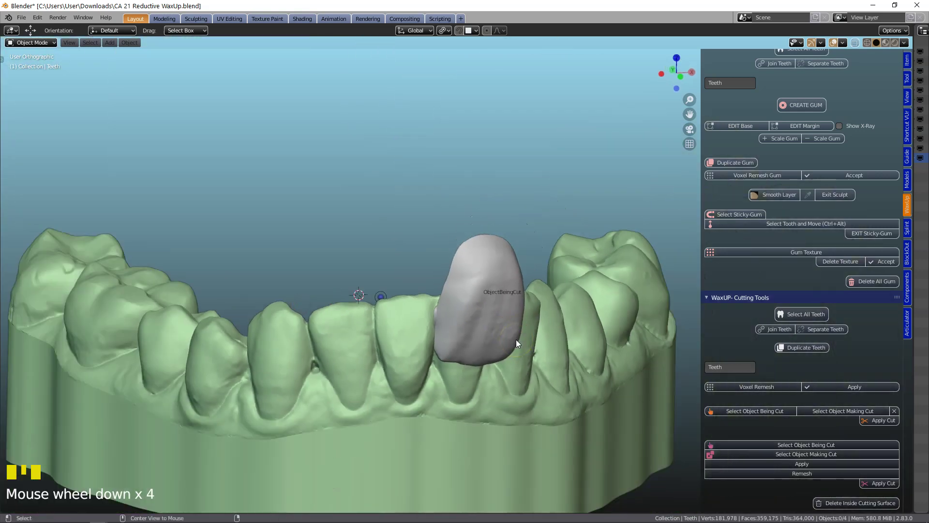
- Unhide the upper arch (Alt+H) and frame both arches with the crown seated in front
{"action": "key", "text": "alt+h"}
{"action": "middle_click", "coordinate": [516, 336]}
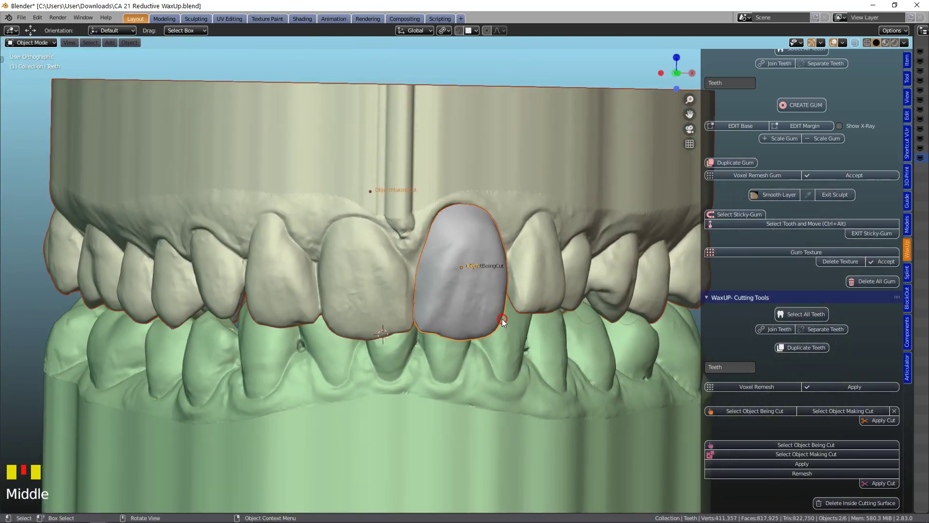
{"action": "scroll", "scroll_direction": "down", "scroll_amount": 3}
{"action": "left_click_drag", "start_coordinate": [505, 321], "coordinate": [589, 365]}
{"action": "middle_click", "coordinate": [587, 353]}
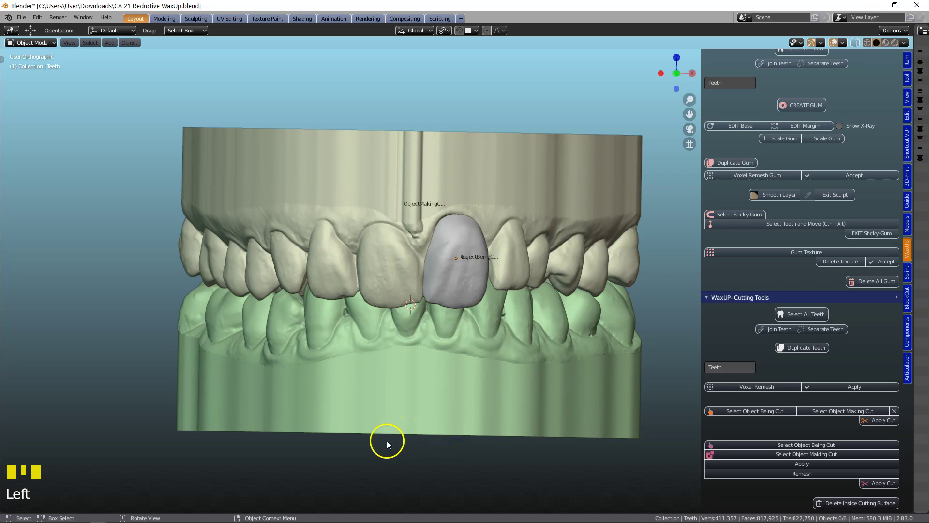